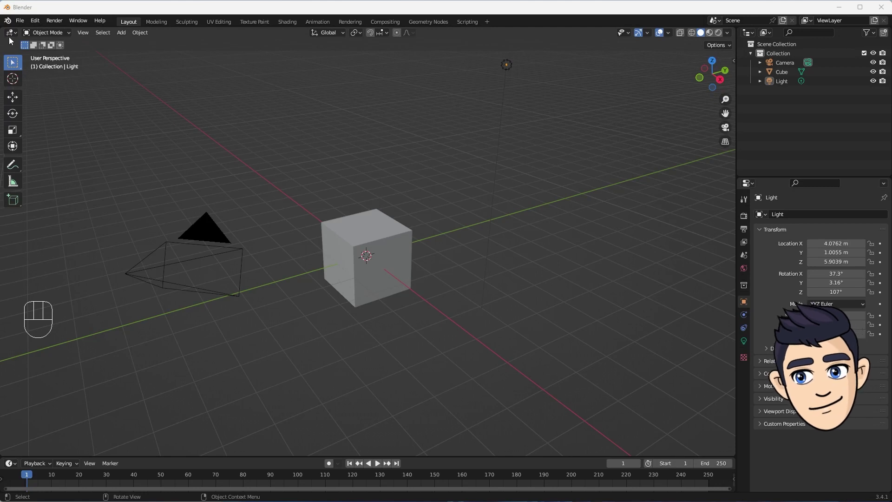
Select the Light object in the Outliner and bring up the Editor Type list
left_click_drag(15, 37, 30, 63)
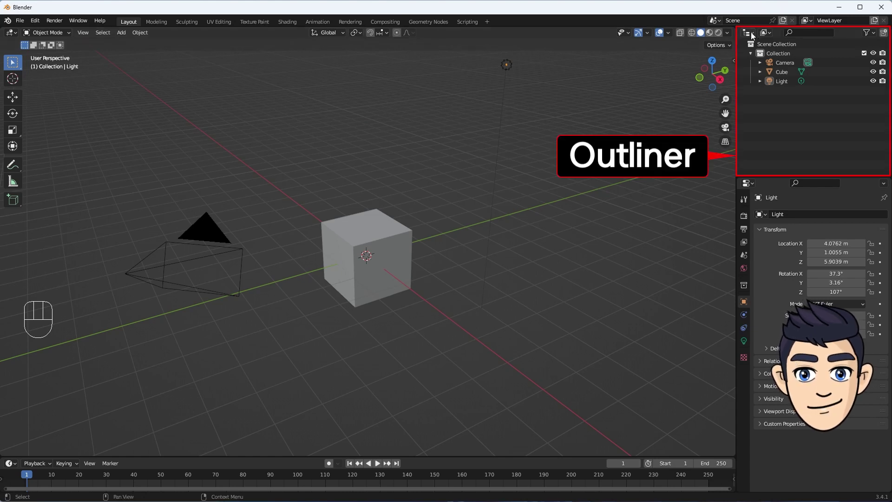
left_click_drag(752, 33, 708, 59)
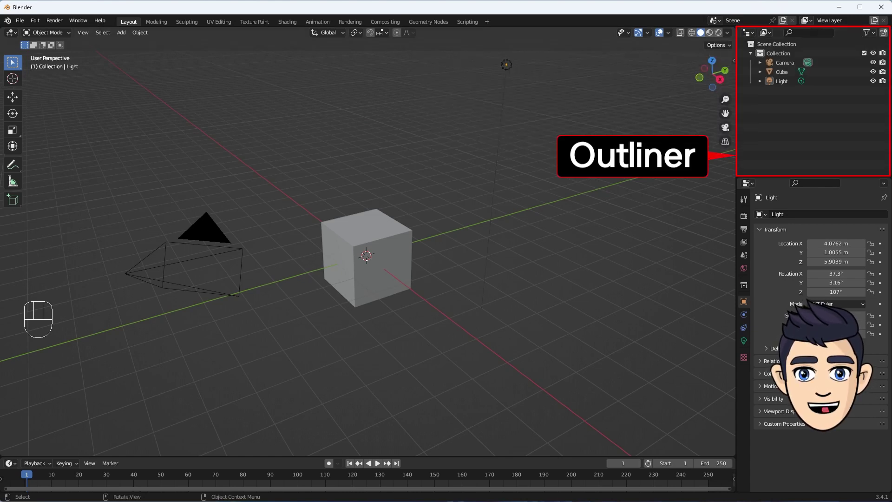
left_click(787, 69)
left_click(785, 78)
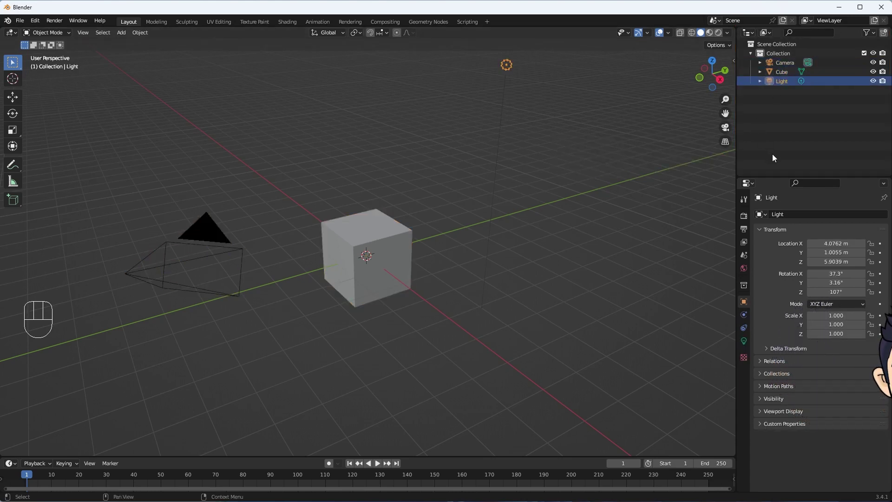
Close the editor list, return to Object Properties and deselect the Light in the viewport
left_click_drag(752, 188, 715, 226)
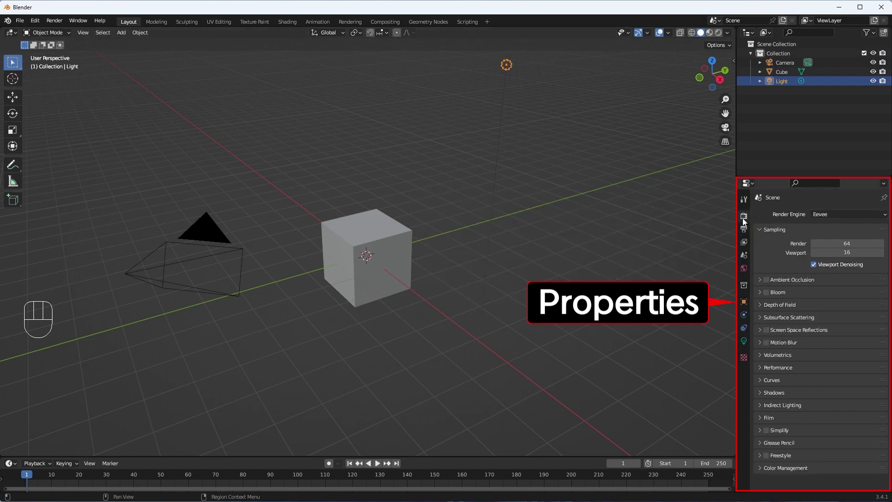
left_click(746, 306)
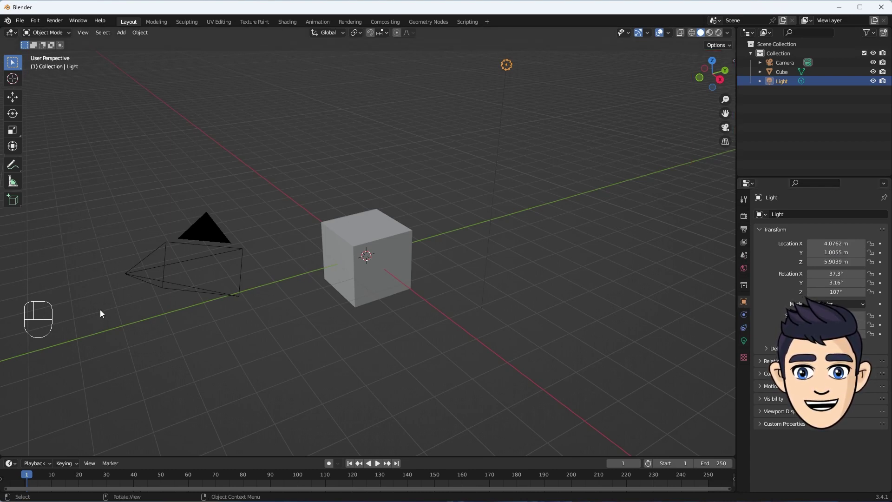
left_click(145, 307)
middle_click(146, 307)
left_click_drag(146, 307, 191, 310)
key("ctrl+c")
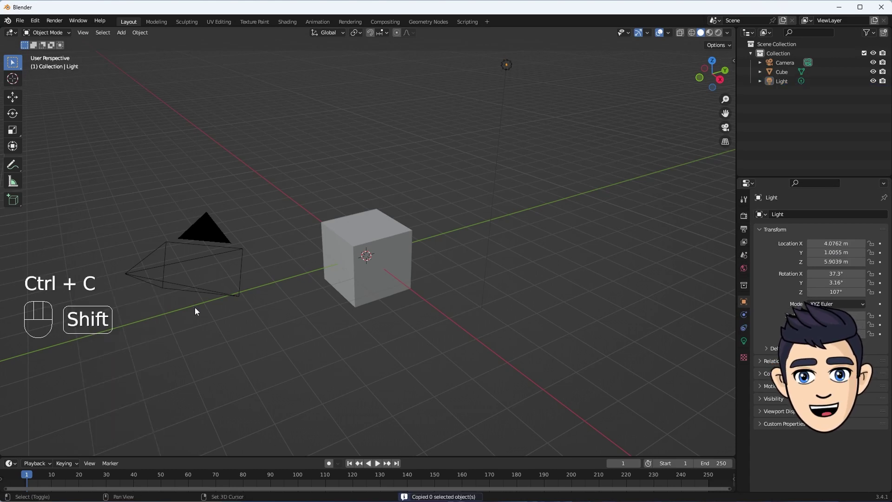
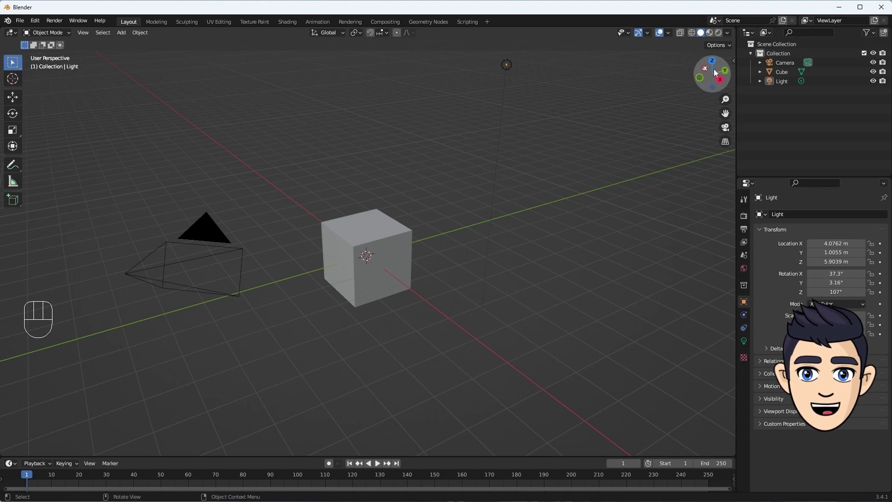
Orbit to face the cube head-on and zoom around it with the navigation gizmo
left_click_drag(711, 78, 716, 80)
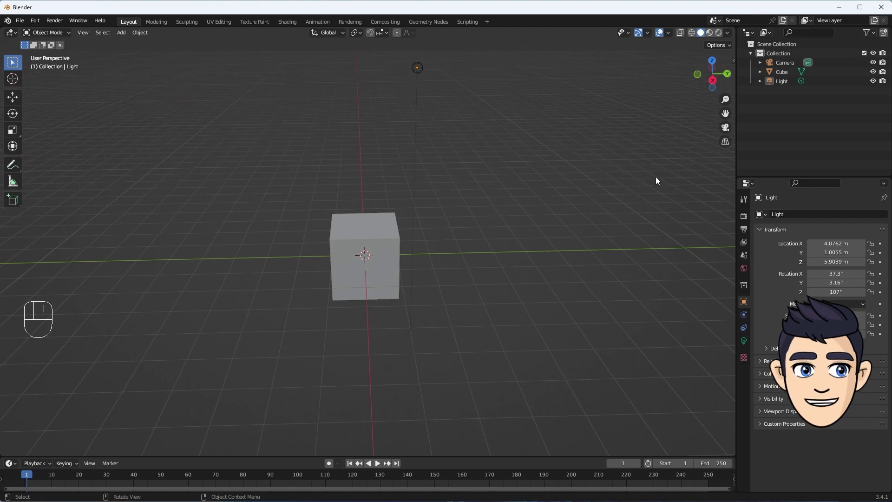
left_click_drag(653, 181, 555, 211)
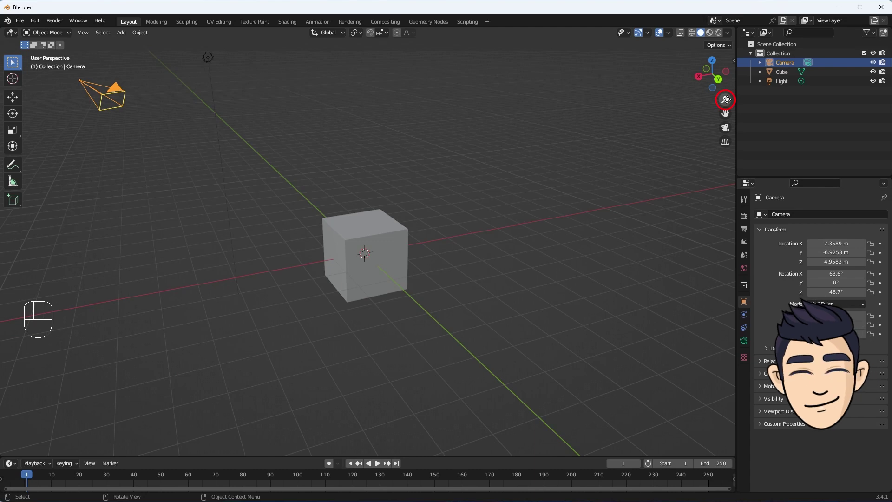
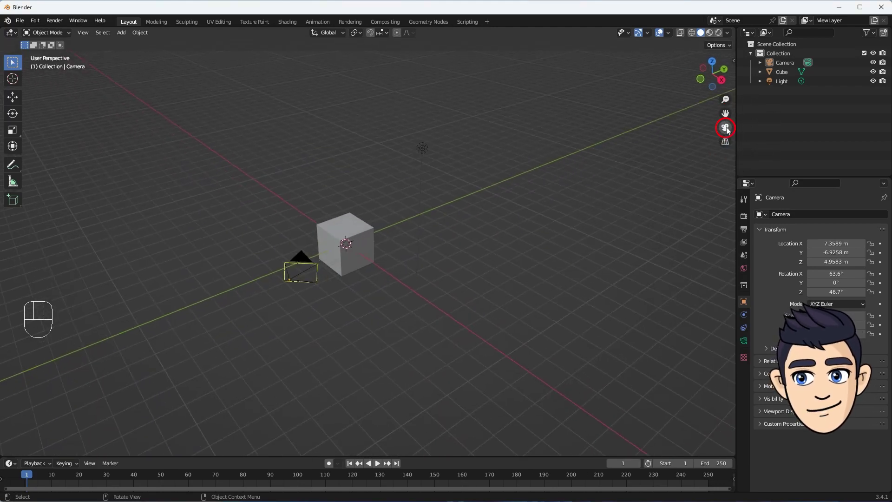
Toggle camera view with Numpad 0, then orthographic and back to perspective with Numpad 5
key("KP_0")
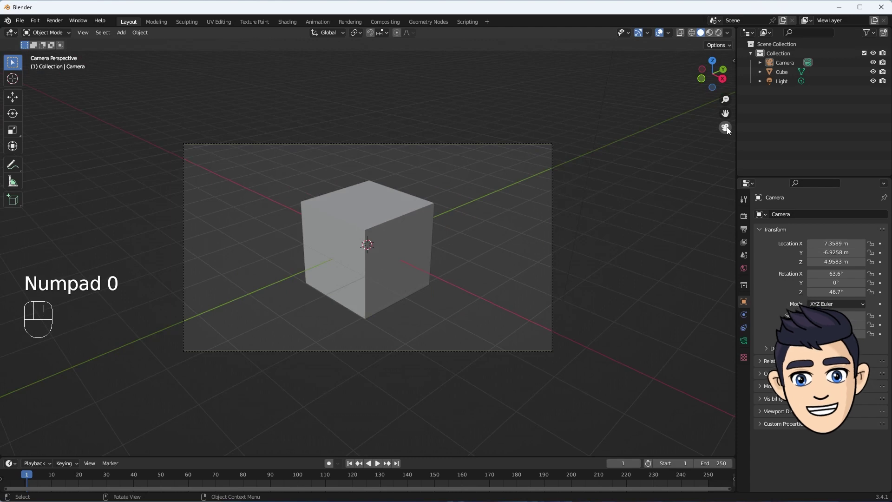
key("KP_0")
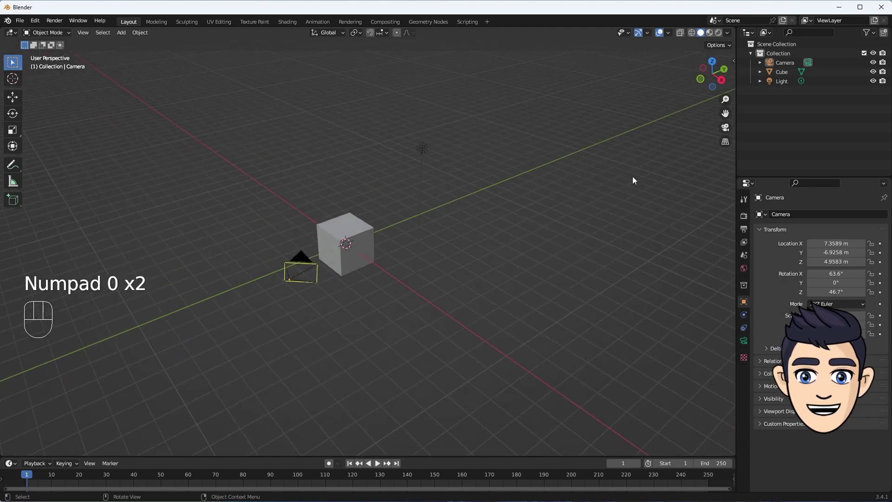
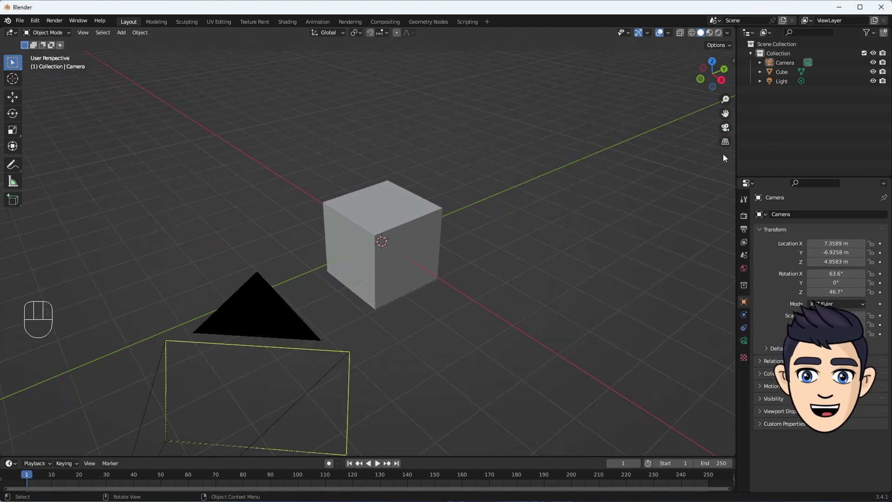
key("KP_5")
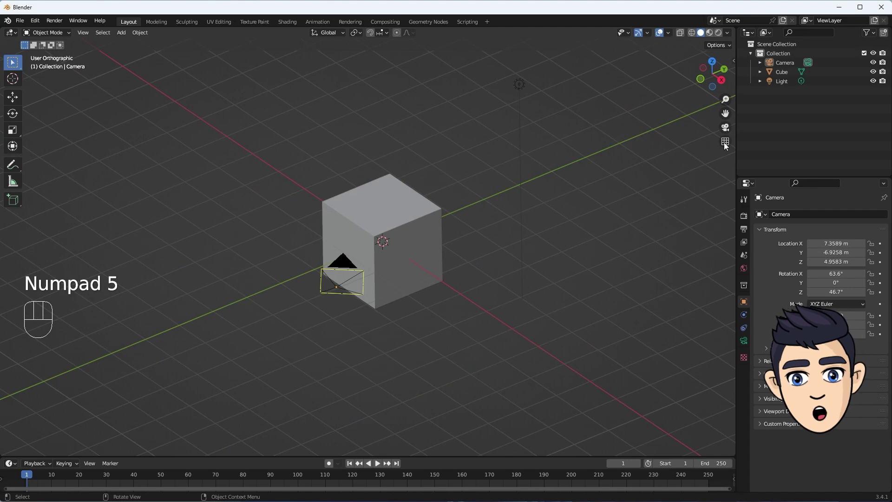
key("KP_5")
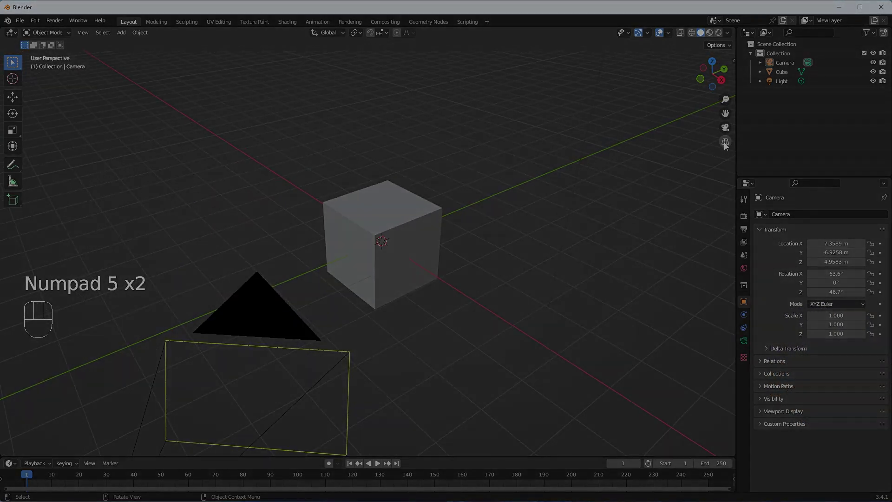
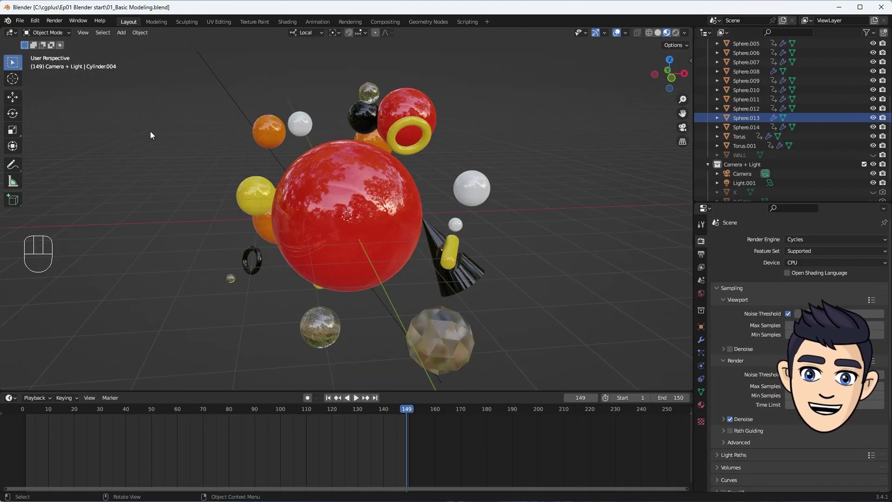
Select Cylinder.005 through Sphere.004 in turn, expand Camera + Light and select Light.001
left_click_drag(670, 71, 677, 70)
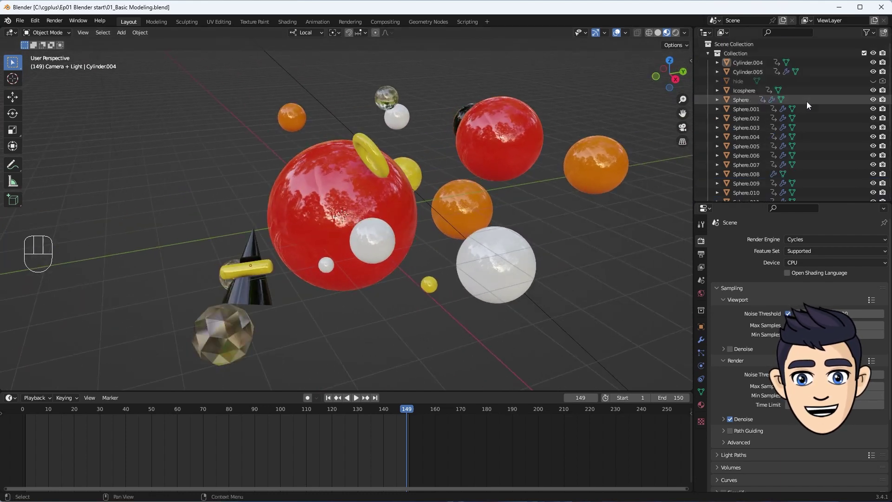
left_click(759, 68)
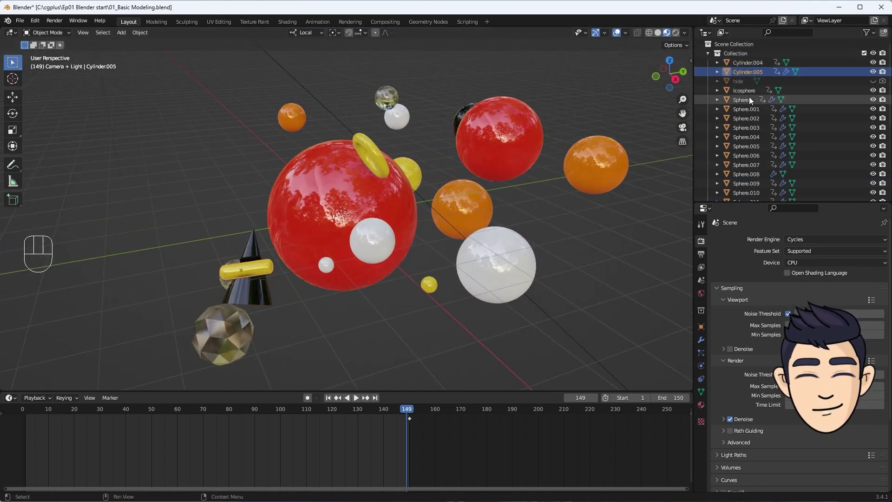
left_click(752, 103)
left_click(753, 125)
left_click(758, 144)
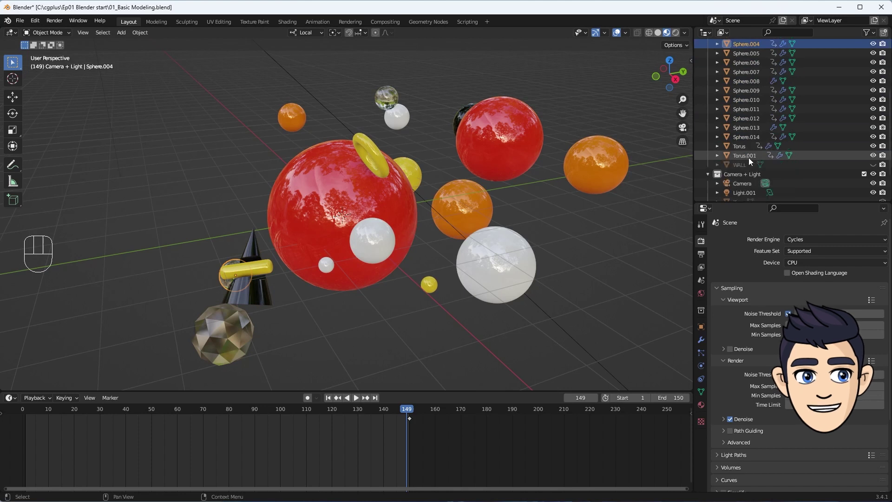
left_click(748, 151)
left_click(747, 161)
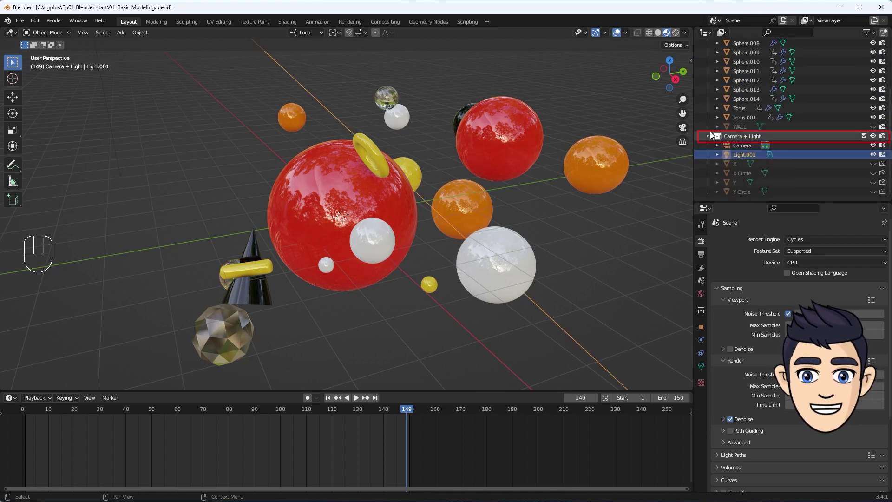
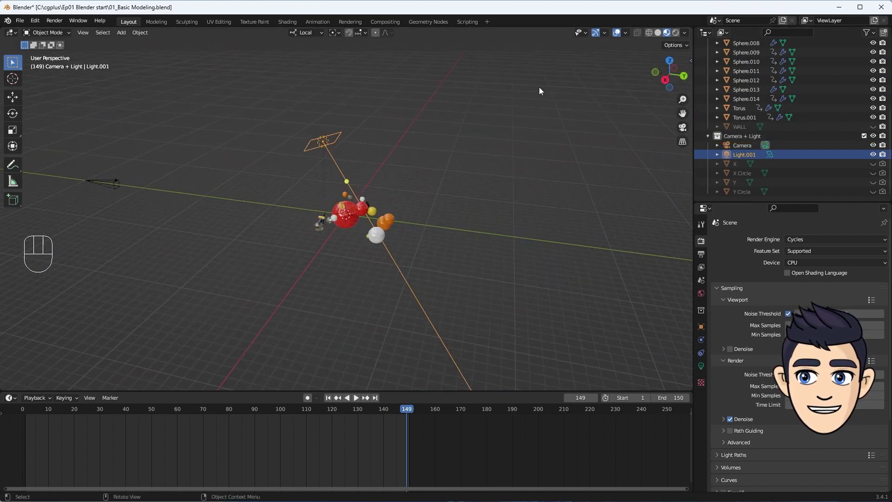
Look at the spheres through the scene camera, then orbit back into a free view
left_click(120, 186)
left_click_drag(746, 159, 683, 130)
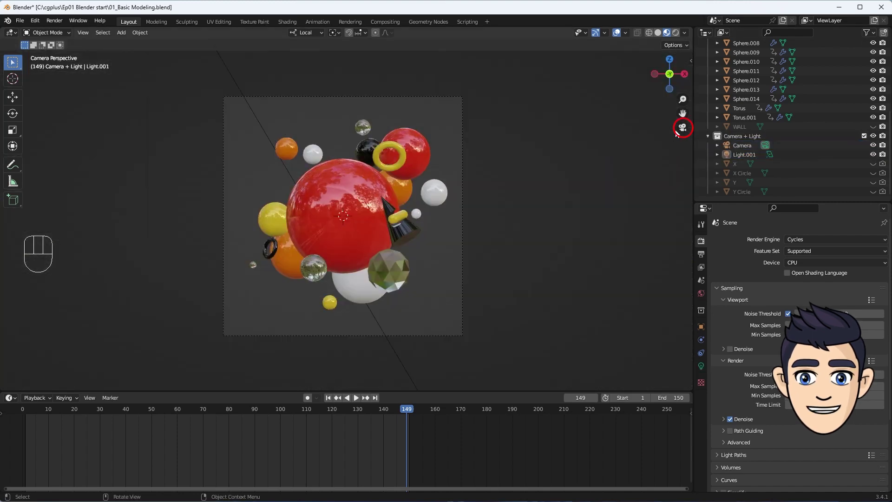
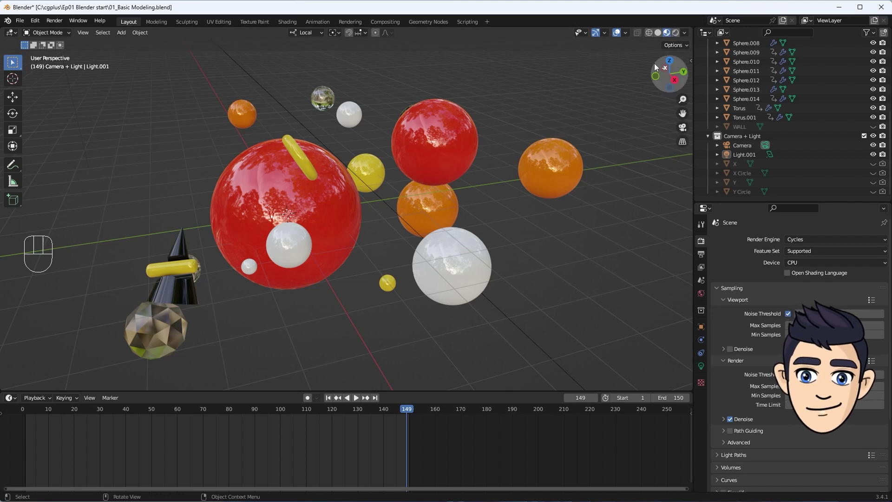
View the spheres in Wireframe shading and orbit around them
left_click_drag(651, 34, 282, 208)
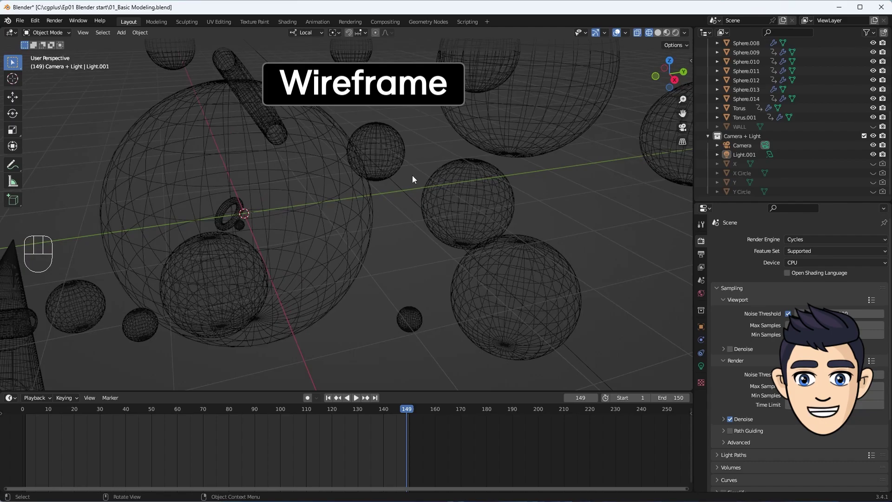
left_click_drag(361, 187, 474, 201)
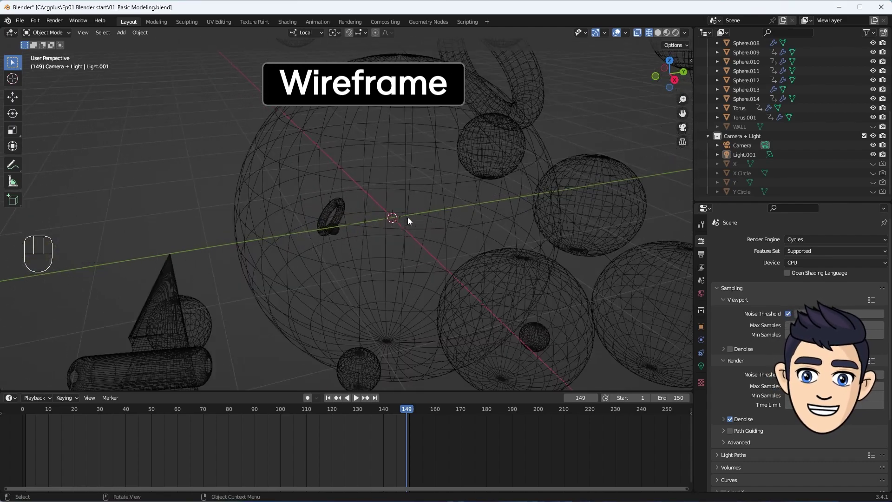
left_click_drag(423, 221, 433, 209)
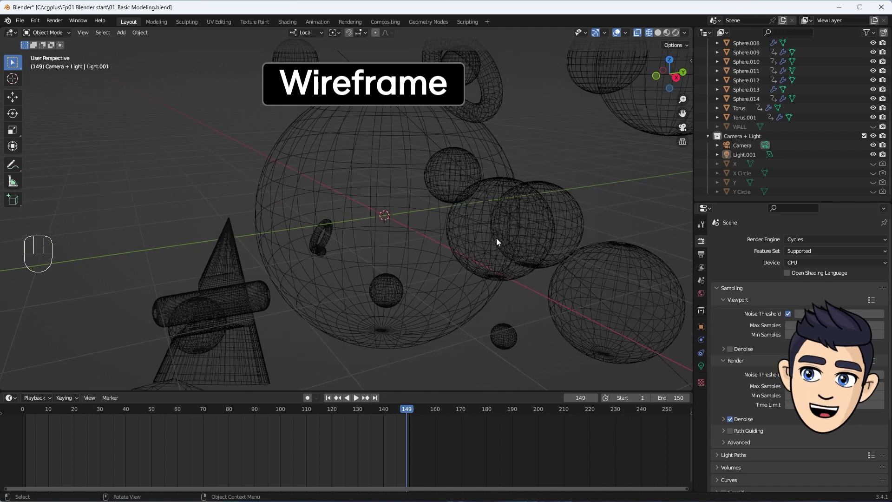
Switch to Solid grey shading, orbit around the spheres, then show Material Preview colours
left_click(661, 38)
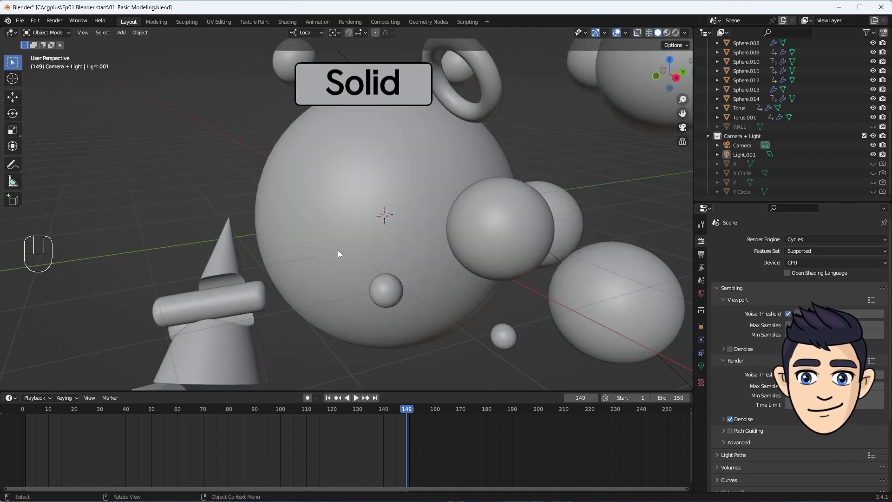
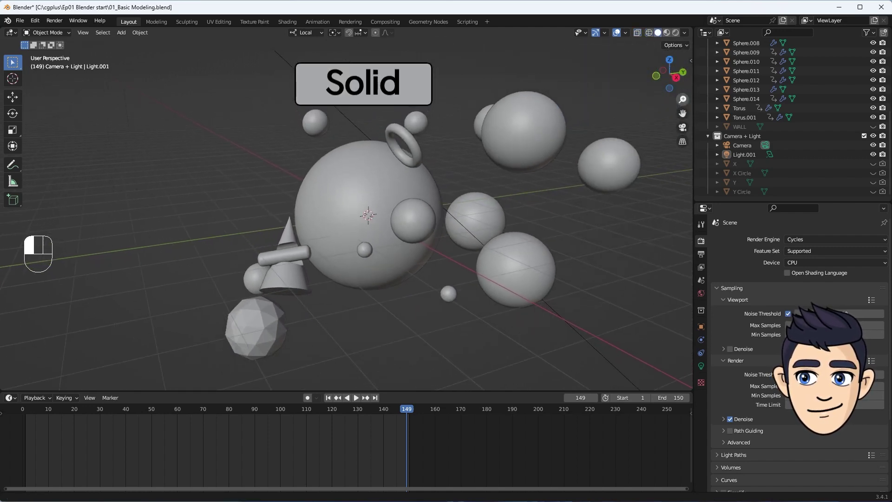
left_click_drag(434, 199, 425, 198)
left_click_drag(669, 38, 364, 288)
left_click_drag(322, 271, 607, 269)
left_click_drag(607, 269, 67, 261)
left_click_drag(67, 262, 356, 272)
left_click(600, 267)
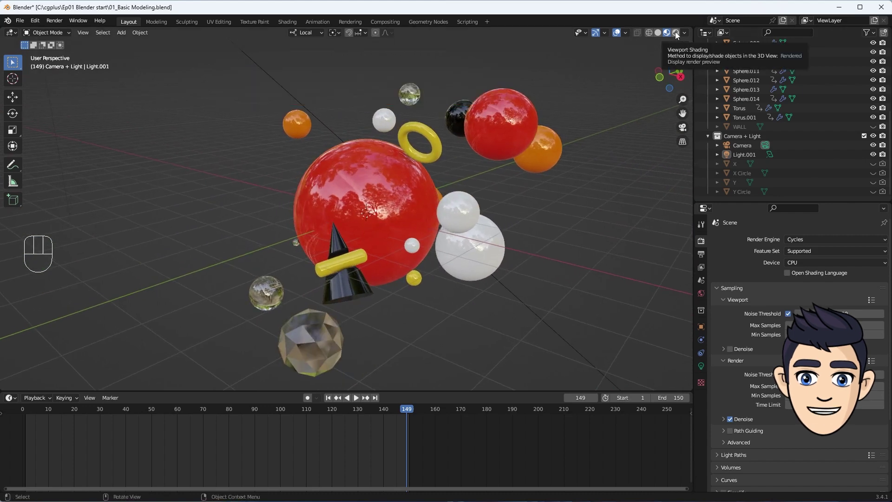
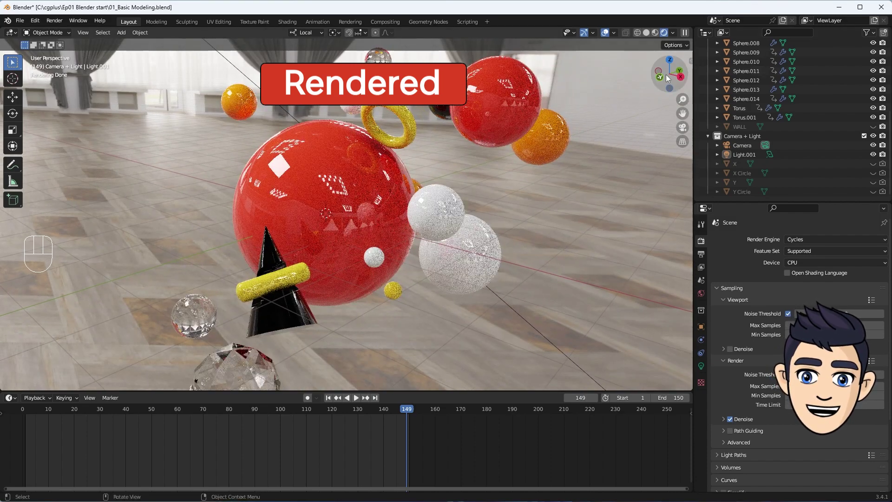
Orbit the Rendered-shading view, look through the scene camera, then orbit out to a free view
left_click_drag(673, 77, 672, 79)
left_click_drag(685, 129, 455, 239)
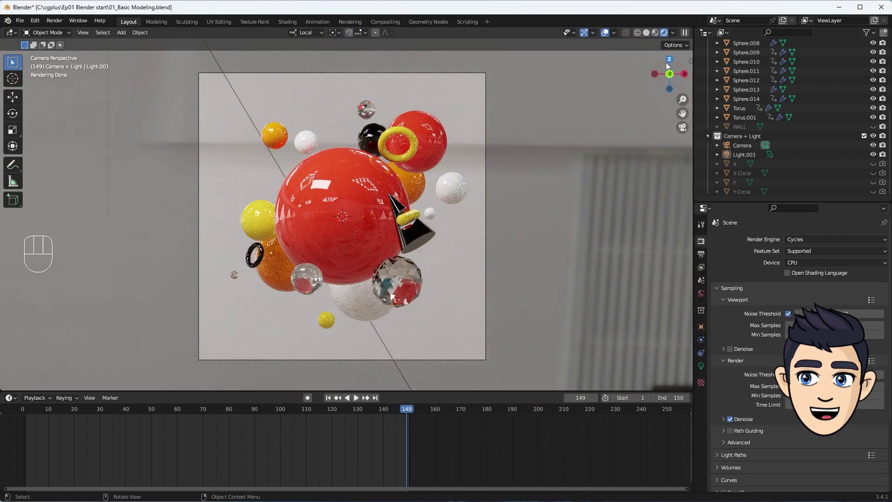
left_click_drag(672, 69, 672, 79)
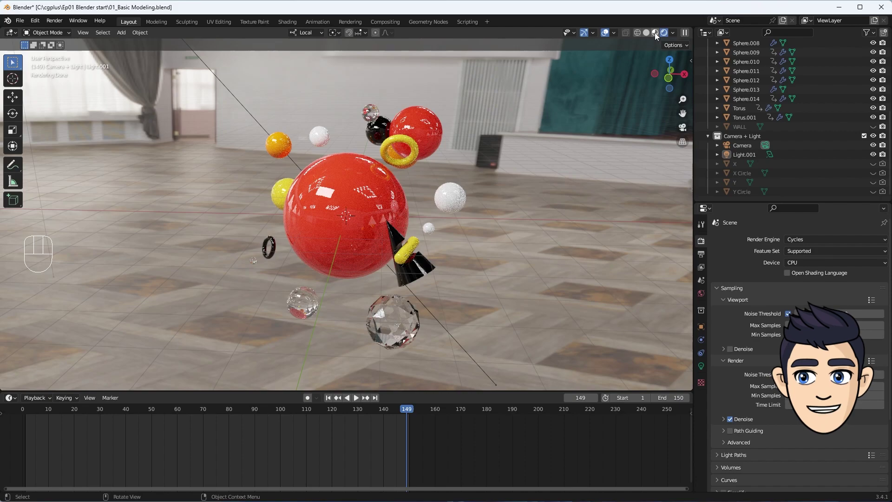